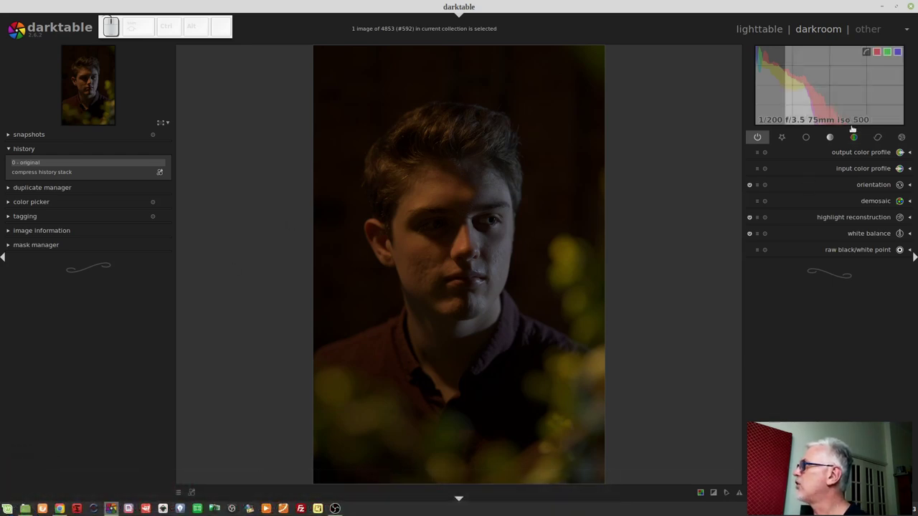
# Step: Enable the color contrast module from the color group and expand its settings
pyautogui.click(855, 133)
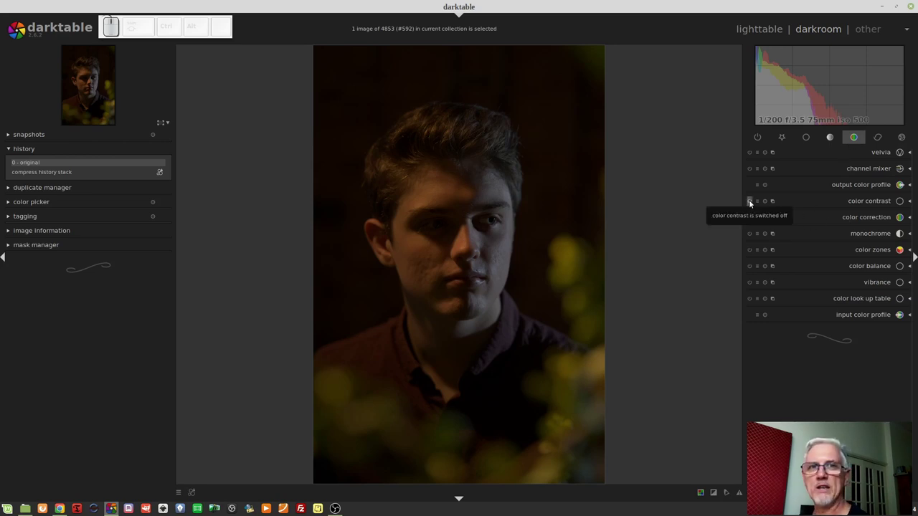
pyautogui.click(752, 204)
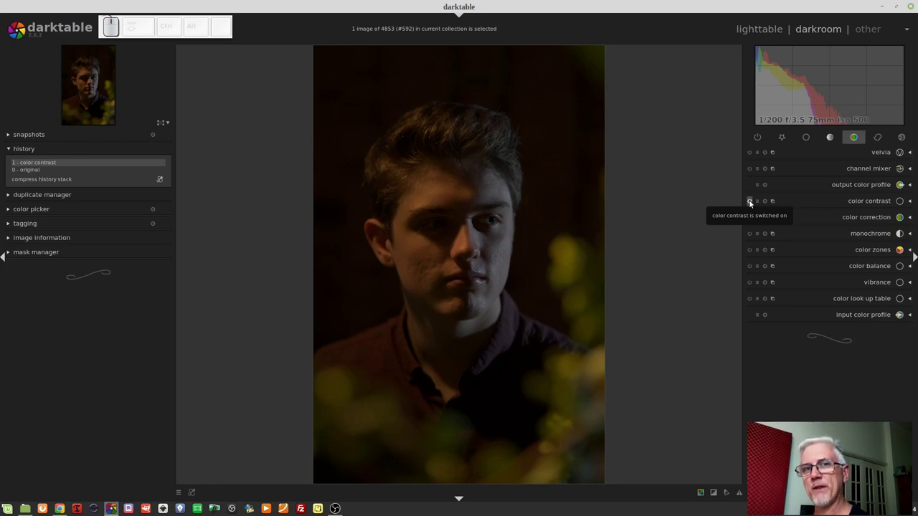
pyautogui.click(851, 205)
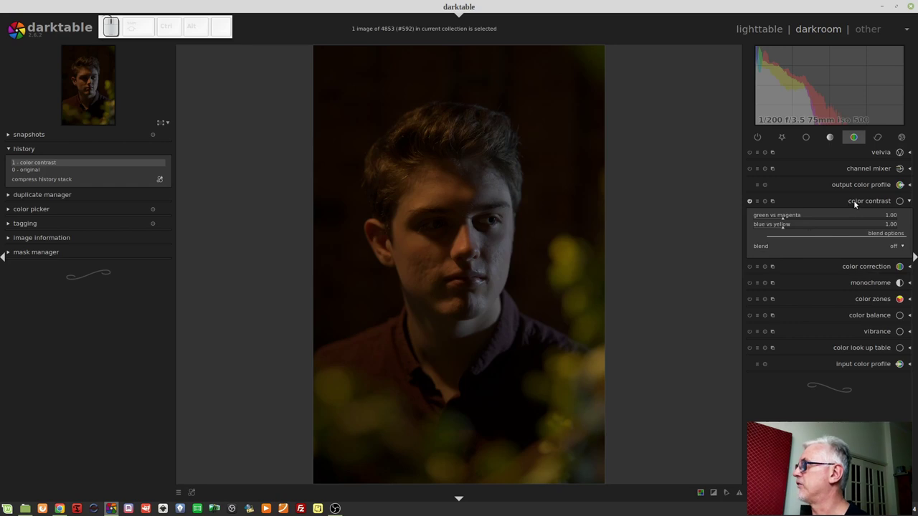
# Step: Enable the tone curve module from the tone group and list only active modules
pyautogui.click(857, 204)
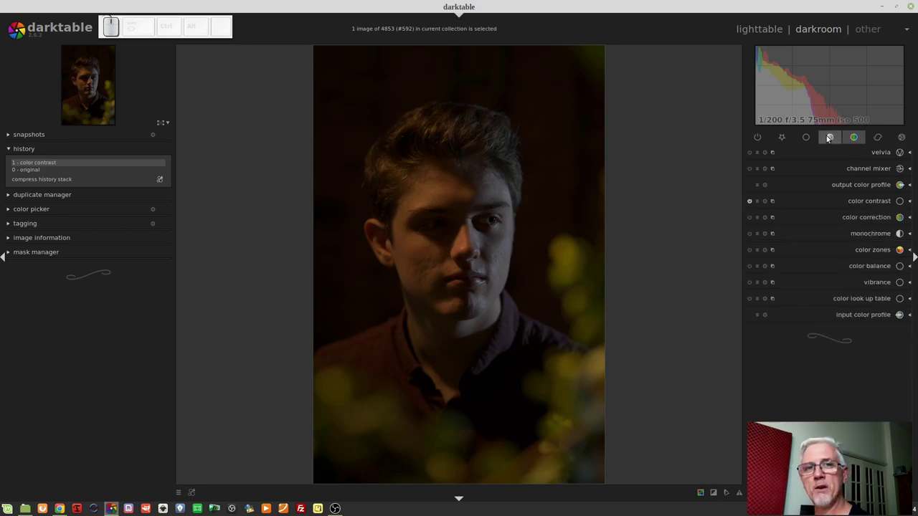
pyautogui.click(828, 138)
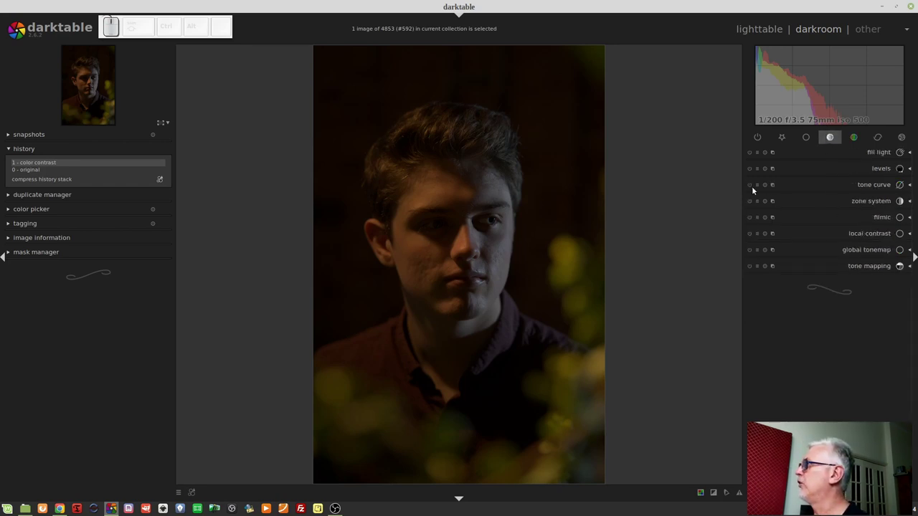
pyautogui.click(754, 187)
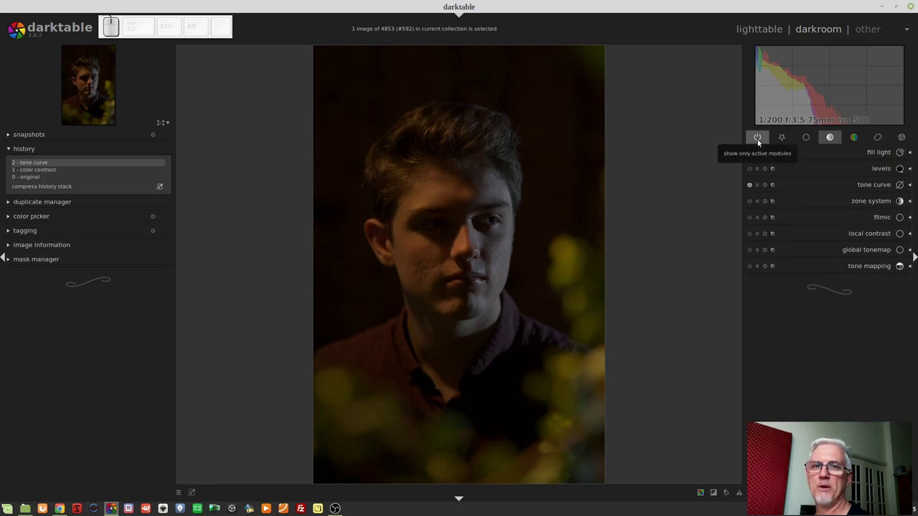
pyautogui.click(761, 141)
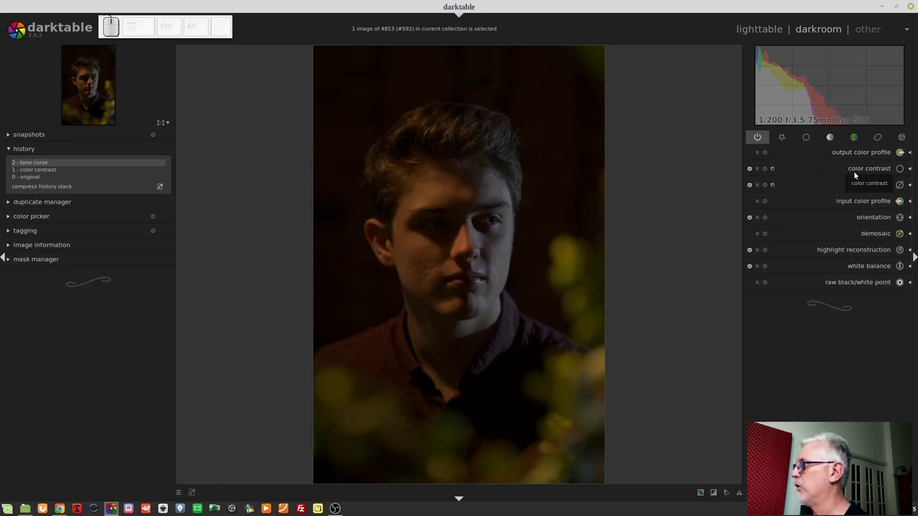
# Step: Expand the color contrast settings within the active-modules list
pyautogui.click(857, 165)
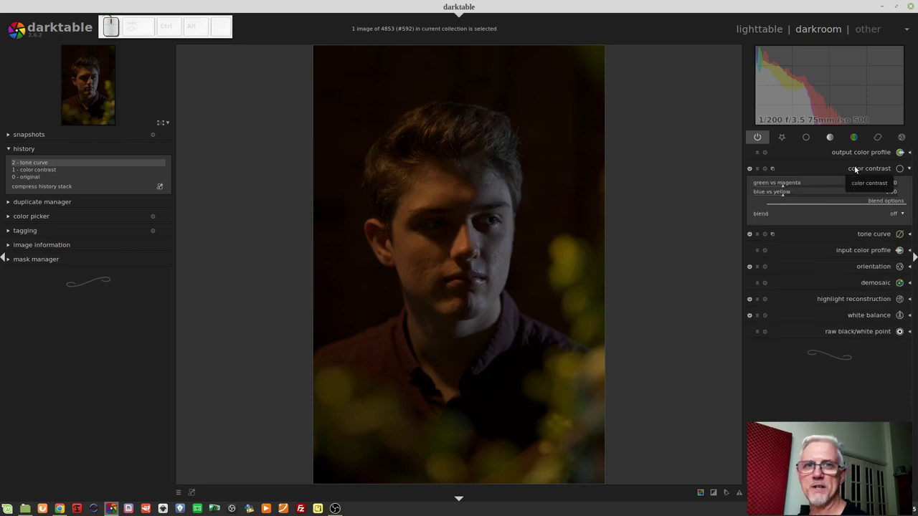
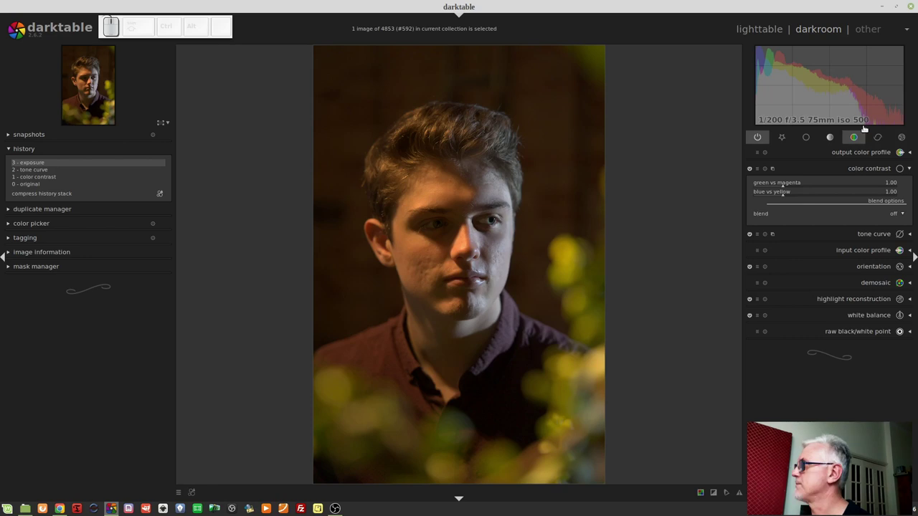
# Step: Set blue vs yellow contrast to 0.60 and show the blend mode choices
pyautogui.click(781, 194)
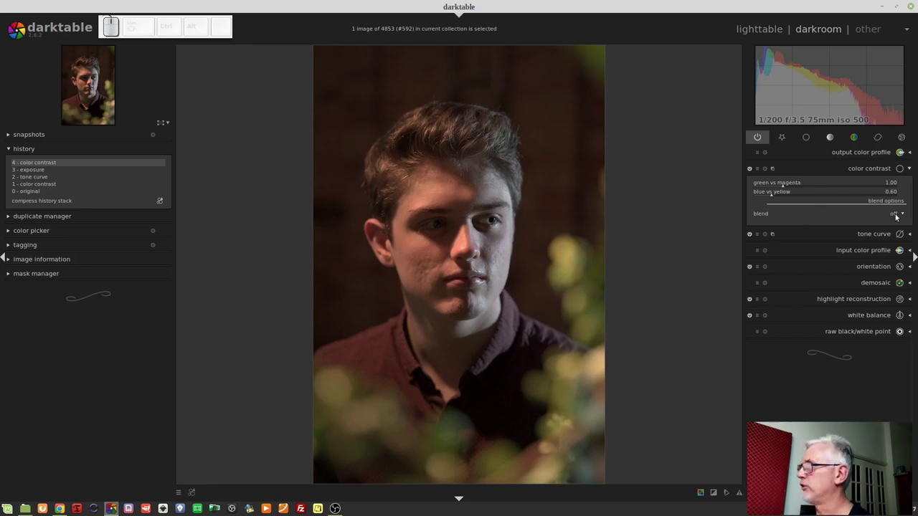
pyautogui.click(898, 216)
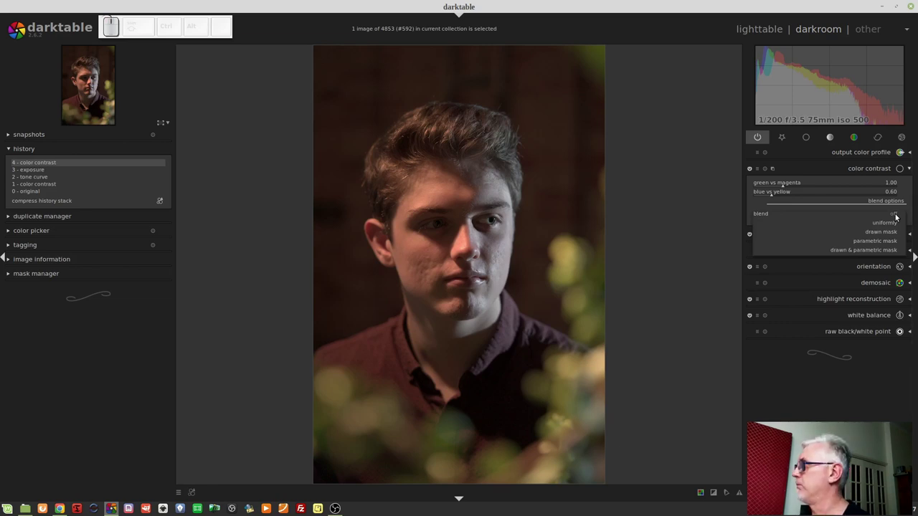
# Step: Restrict color contrast with a drawn path mask around the left side of the face and hair
pyautogui.click(880, 236)
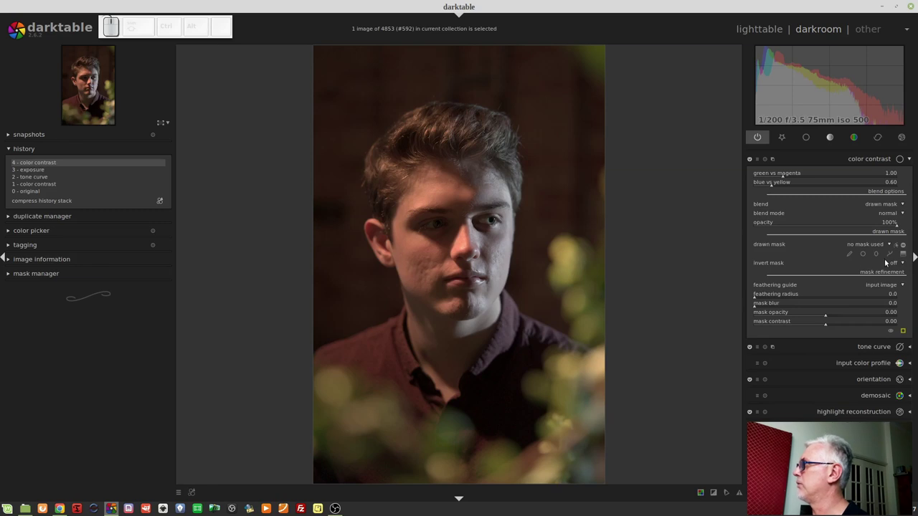
pyautogui.click(887, 251)
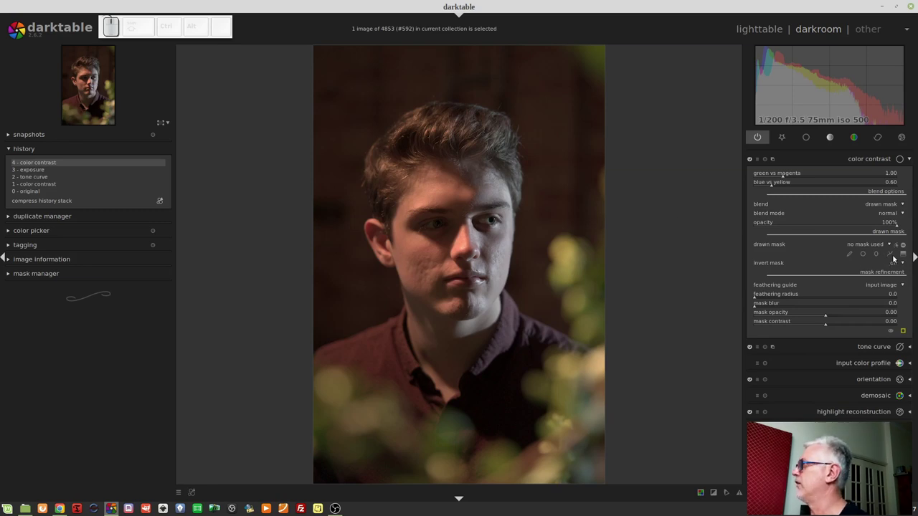
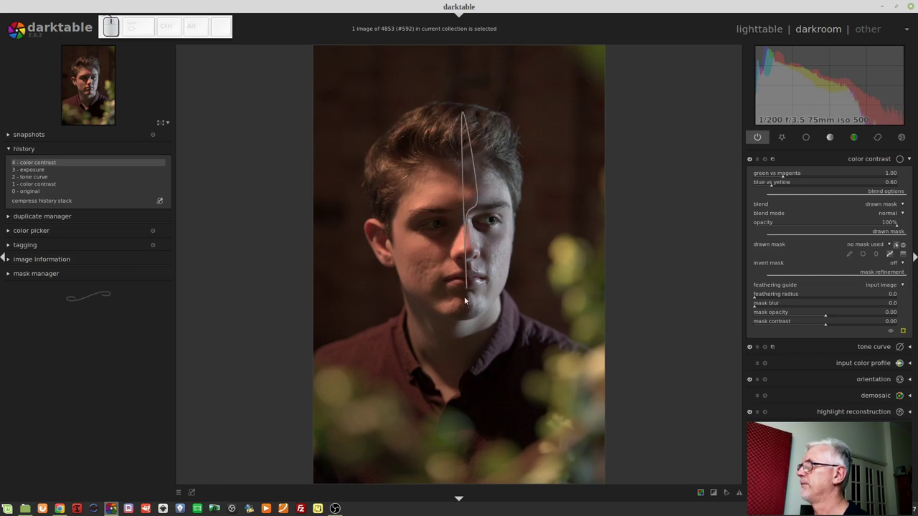
pyautogui.click(470, 314)
pyautogui.click(466, 366)
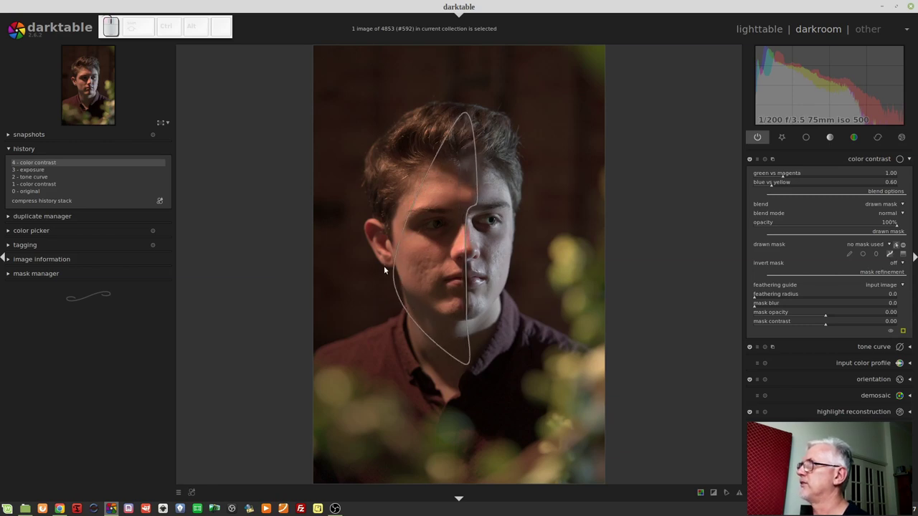
pyautogui.click(386, 266)
pyautogui.click(372, 161)
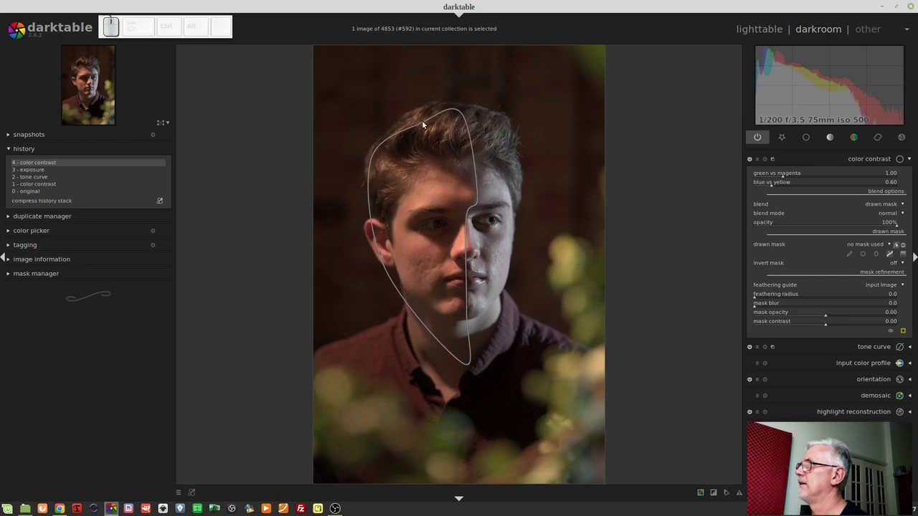
pyautogui.click(420, 114)
pyautogui.rightClick(421, 114)
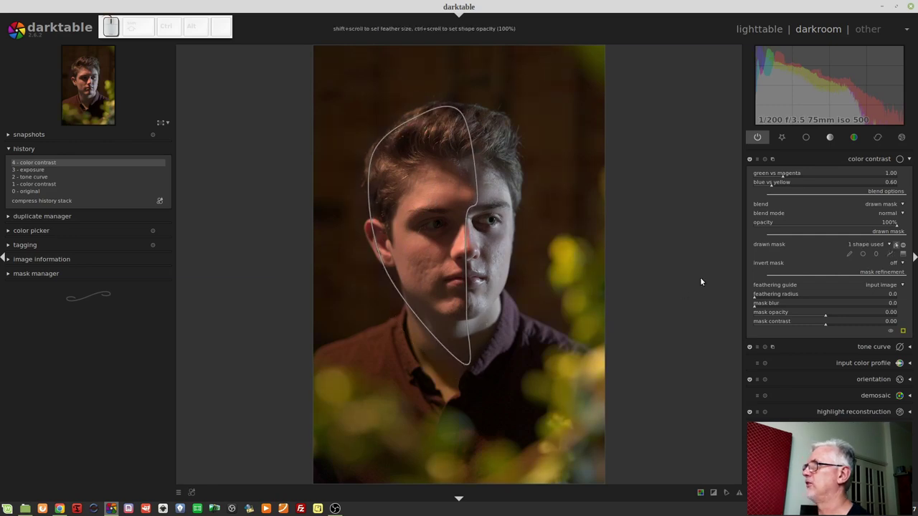
# Step: Adjust the drawn mask's refinement settings and collapse color contrast
pyautogui.click(908, 332)
pyautogui.click(908, 332)
pyautogui.click(858, 159)
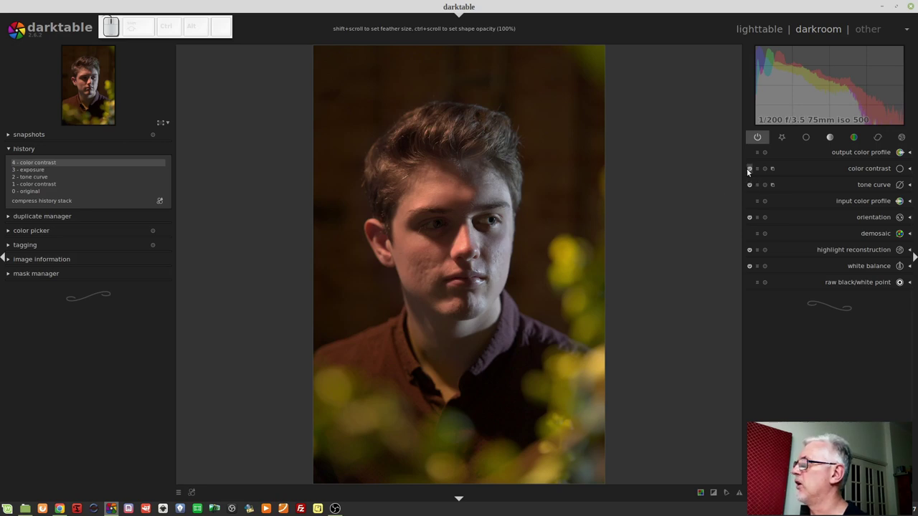
# Step: Toggle color contrast off and back on to compare the masked correction
pyautogui.click(749, 172)
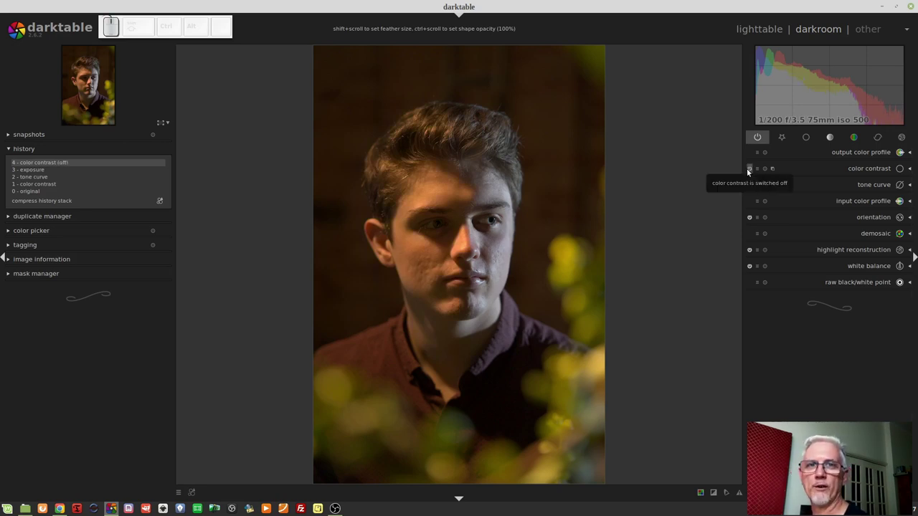
pyautogui.click(750, 173)
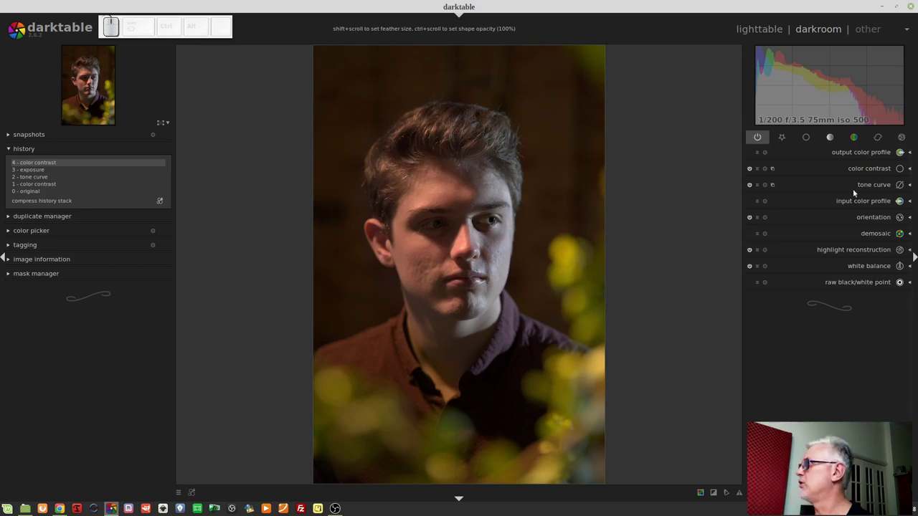
# Step: Raise green vs magenta contrast in the masked color contrast to 0.88
pyautogui.click(863, 169)
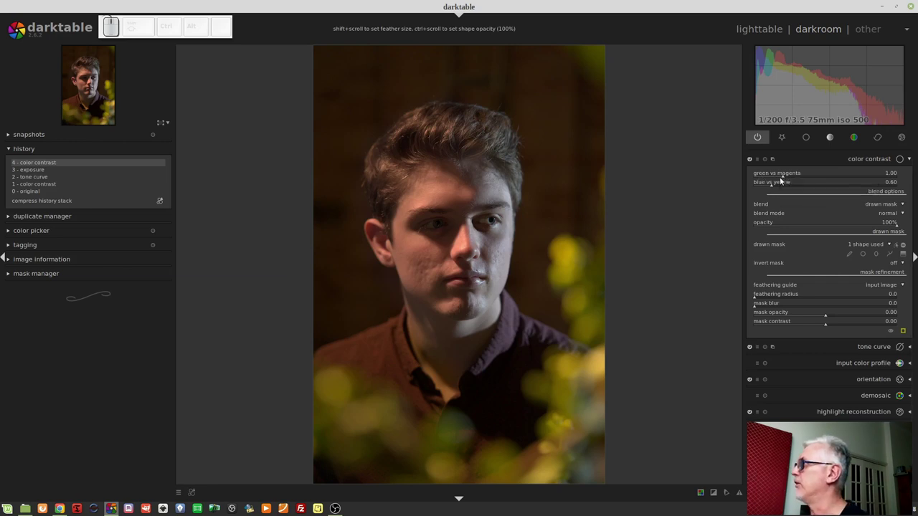
pyautogui.click(782, 178)
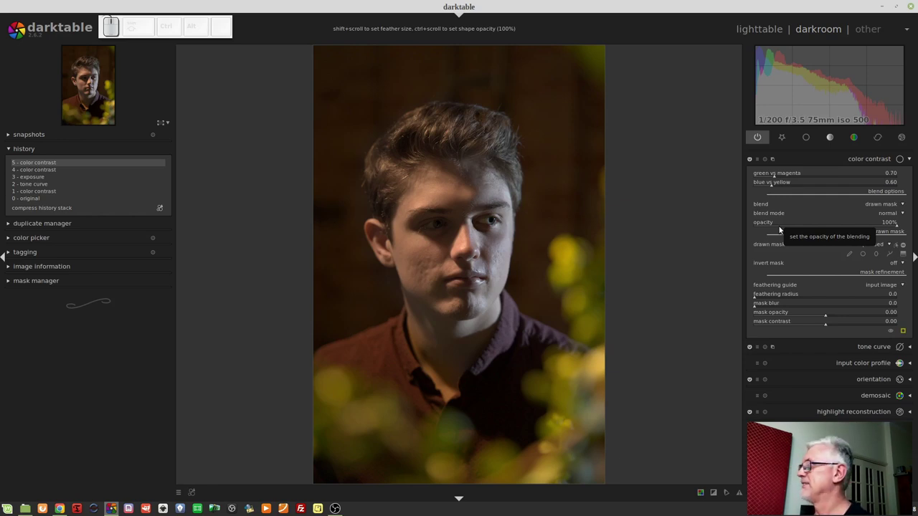
pyautogui.click(781, 175)
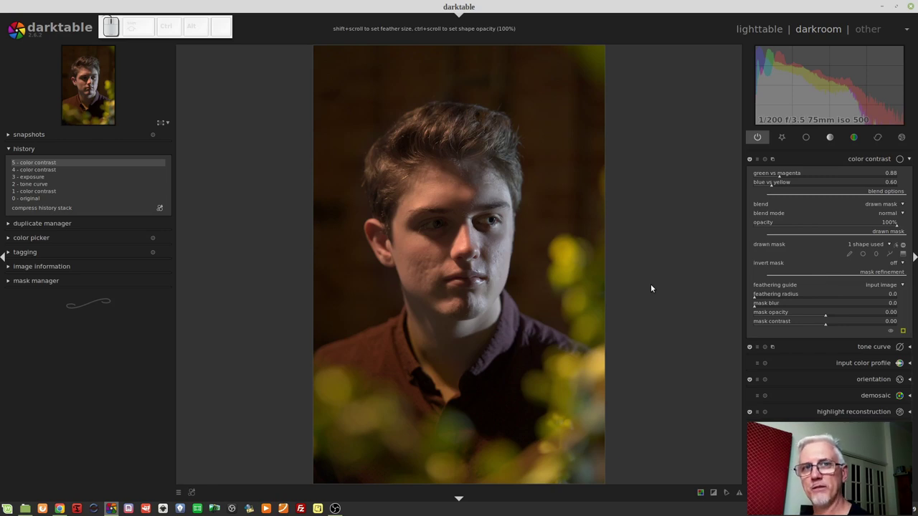
# Step: Collapse color contrast and switch the correction off for comparison
pyautogui.click(865, 160)
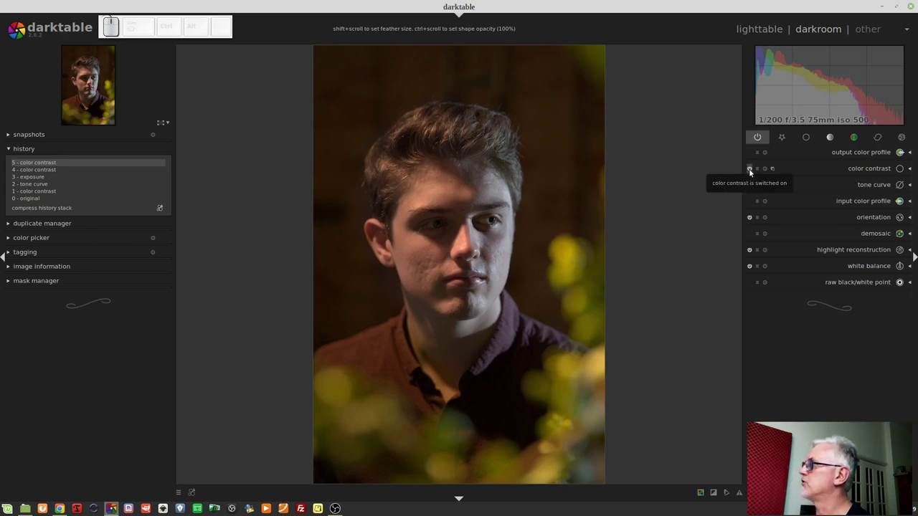
pyautogui.click(751, 173)
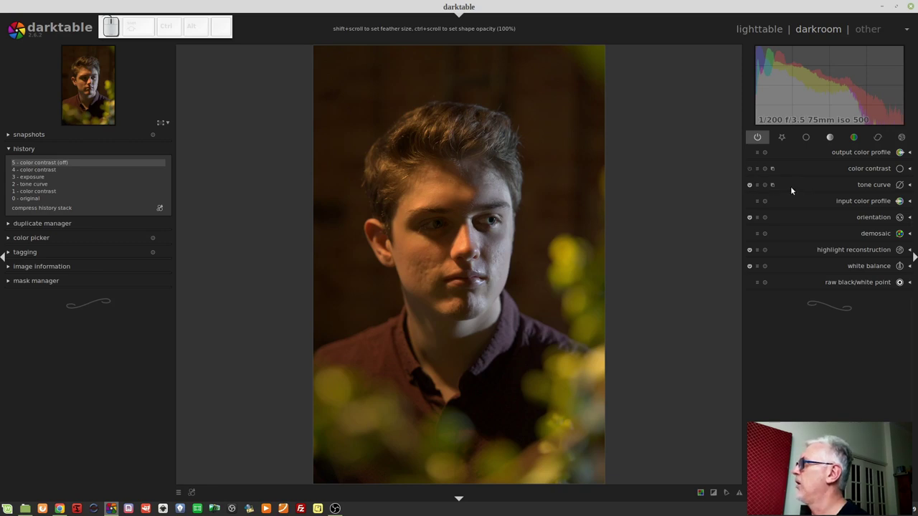
# Step: Set the tone curve to work in Lab with independent channels
pyautogui.click(793, 188)
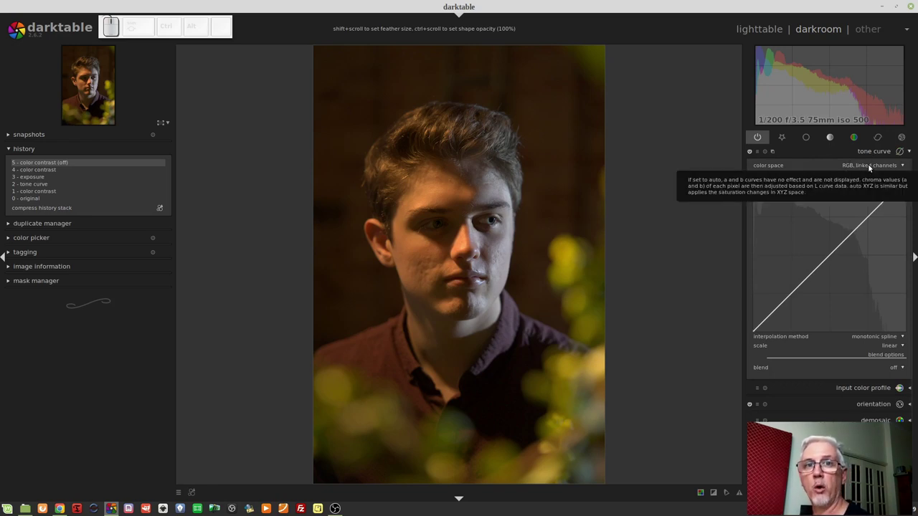
pyautogui.click(871, 168)
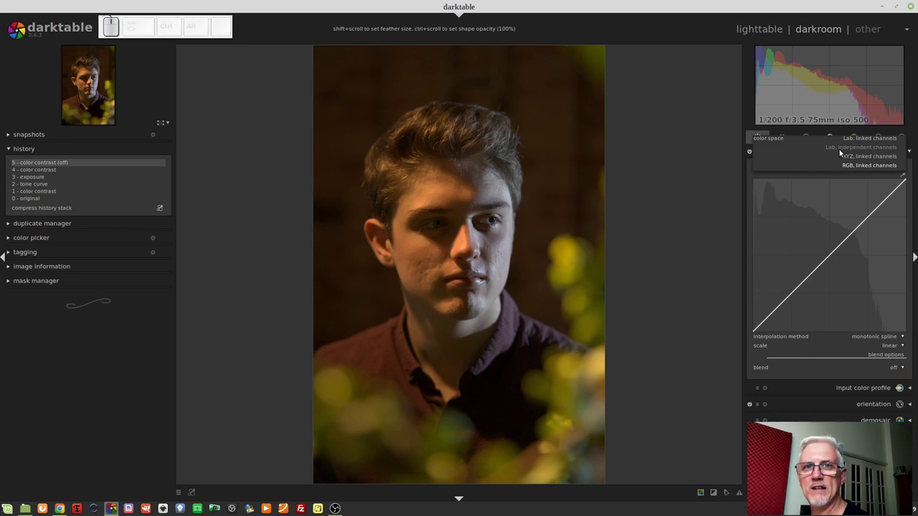
pyautogui.click(843, 152)
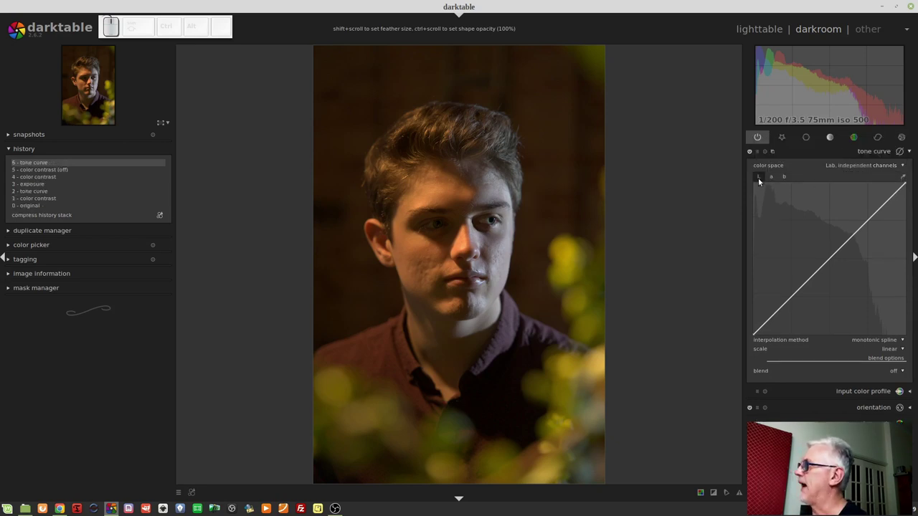
# Step: Lower the upper end of the b channel curve to reduce the yellow cast
pyautogui.click(773, 177)
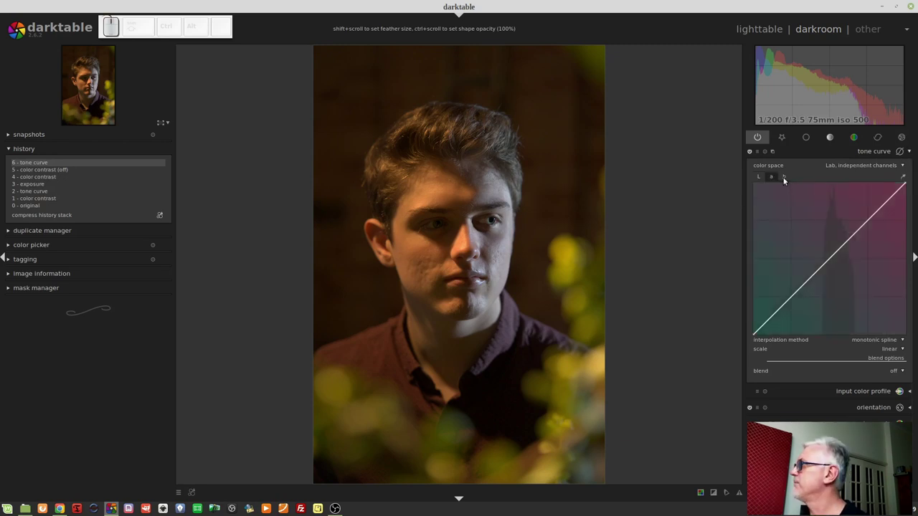
pyautogui.click(785, 177)
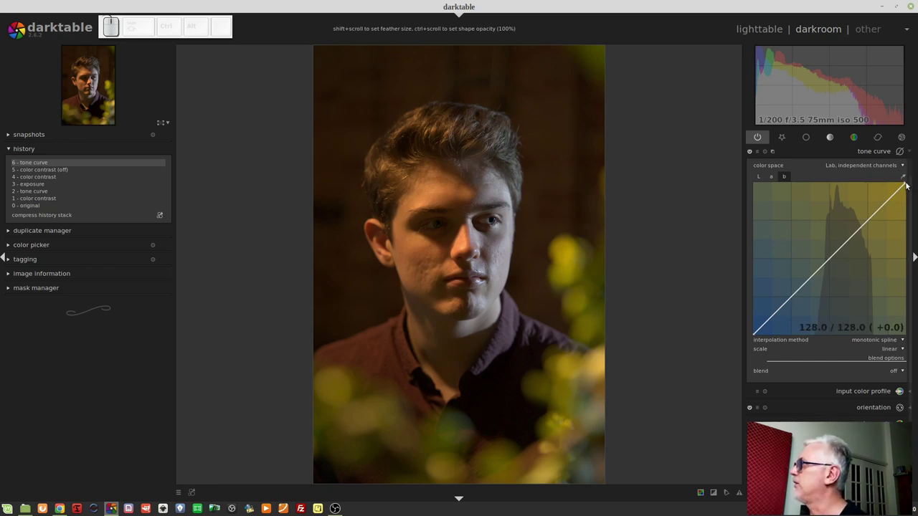
pyautogui.moveTo(908, 185); pyautogui.dragTo(908, 221)
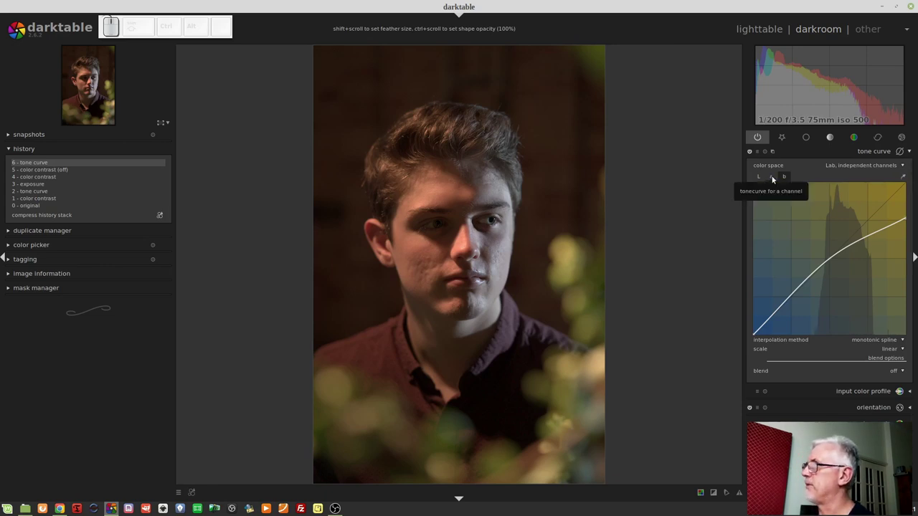
# Step: Lower the top end of the a-channel curve to pull reddish/magenta warmth out of the portrait
pyautogui.click(775, 178)
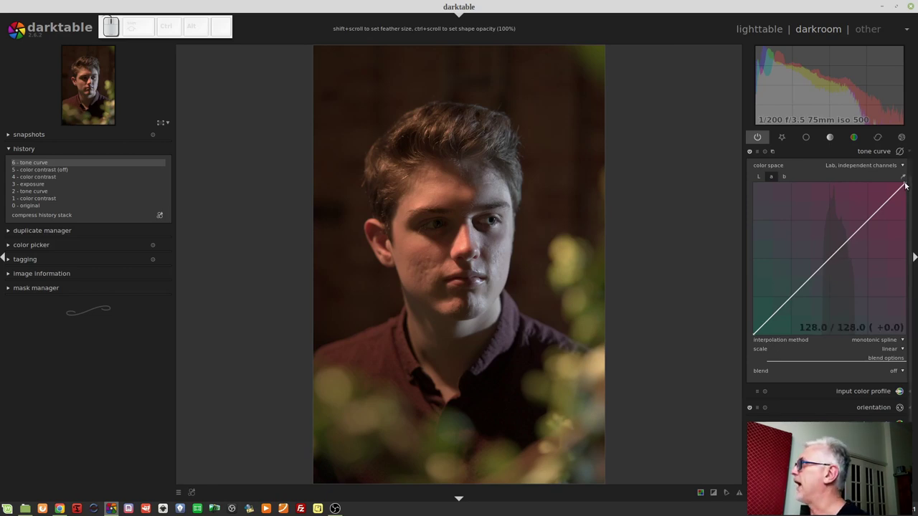
pyautogui.moveTo(907, 185); pyautogui.dragTo(910, 203)
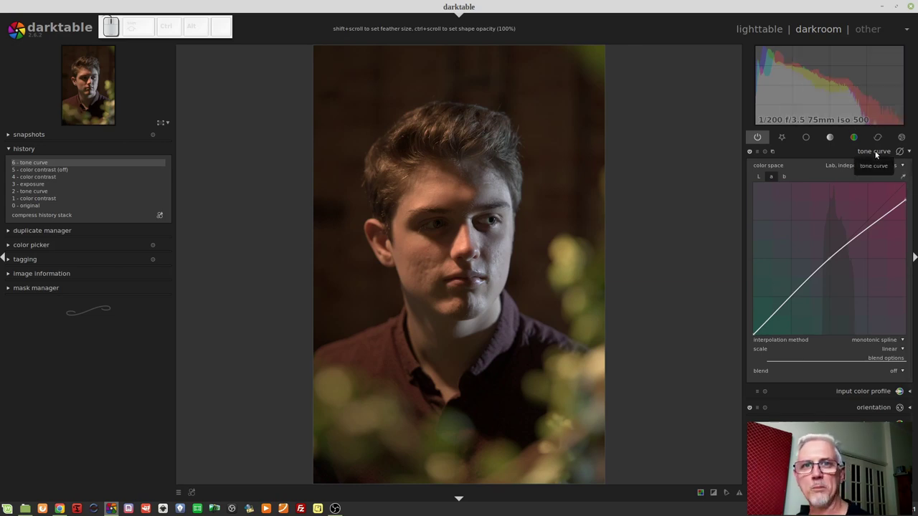
# Step: Collapse the tone curve, switch it off and turn color contrast back on to compare the two corrections
pyautogui.click(877, 154)
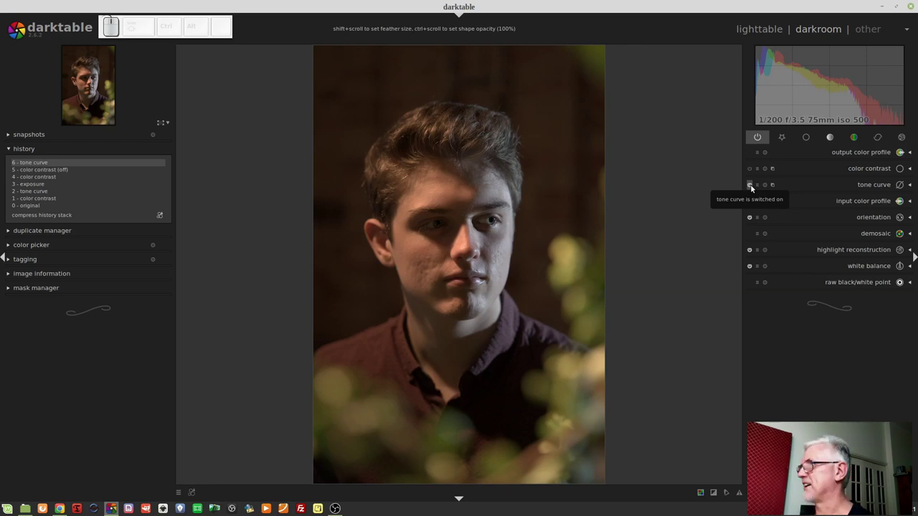
pyautogui.click(750, 189)
pyautogui.click(753, 170)
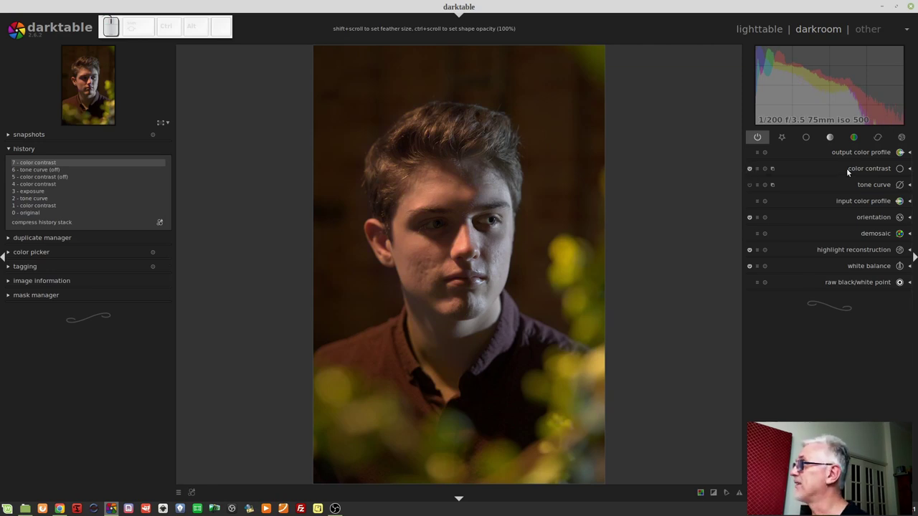
# Step: Review the color contrast mask in its settings, then switch that correction off again
pyautogui.click(851, 170)
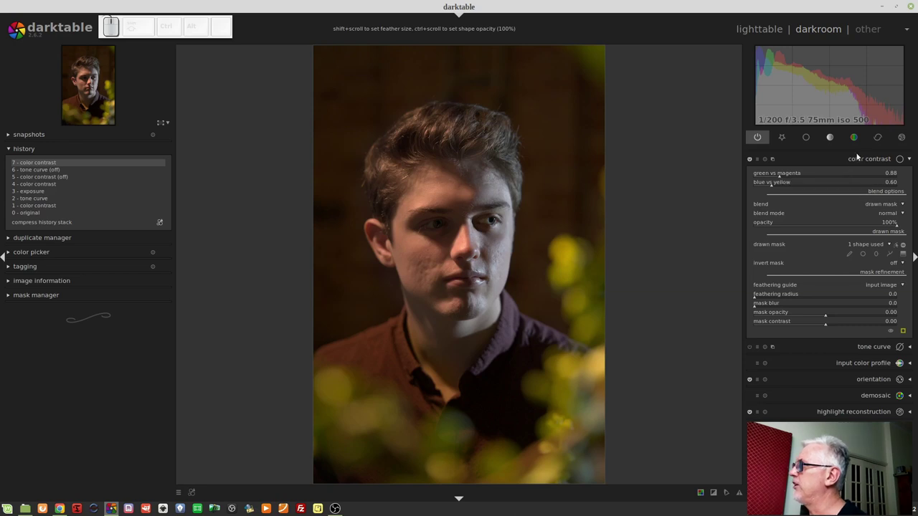
pyautogui.click(860, 157)
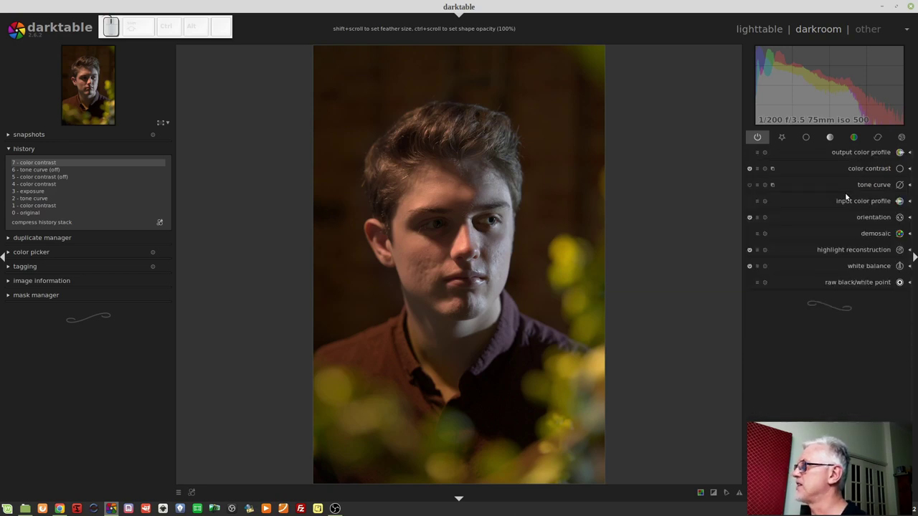
pyautogui.click(751, 175)
# Step: Re-enable the tone curve and set its blending to a drawn mask, starting a new path shape
pyautogui.click(752, 187)
pyautogui.click(852, 187)
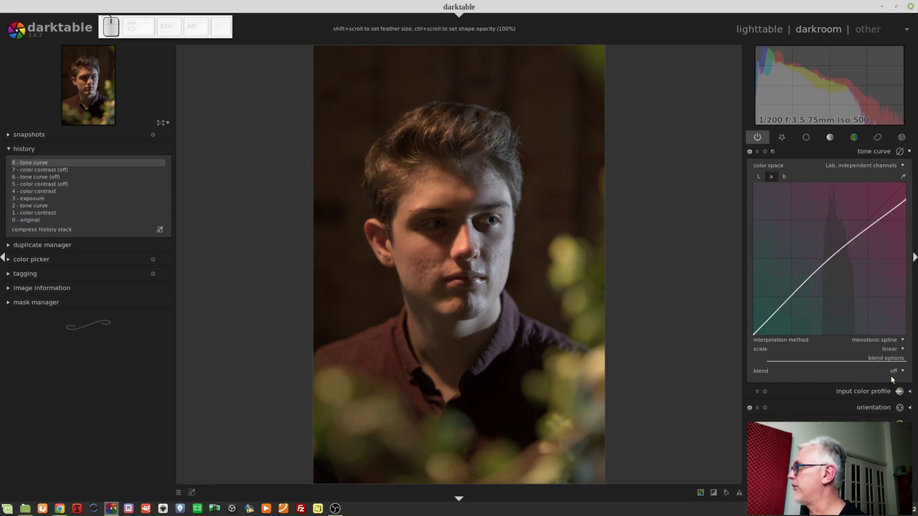
pyautogui.scroll(-3)
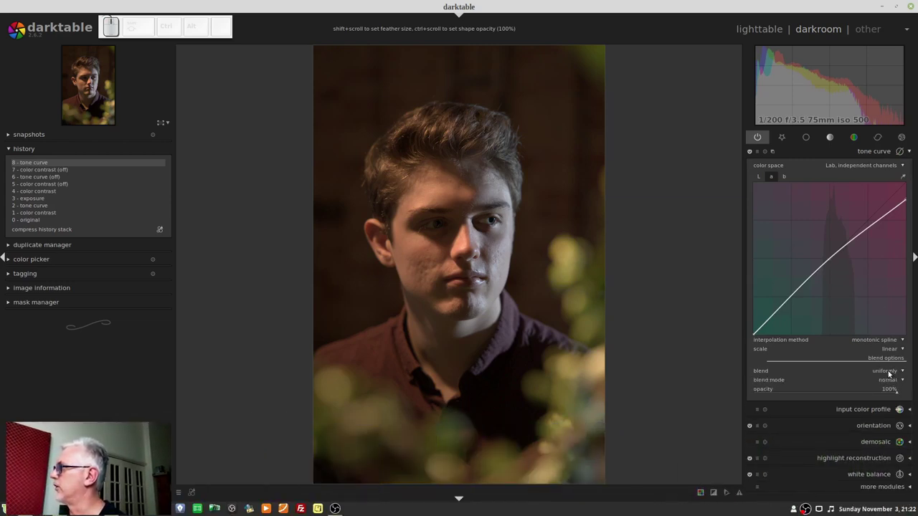
pyautogui.scroll(-3)
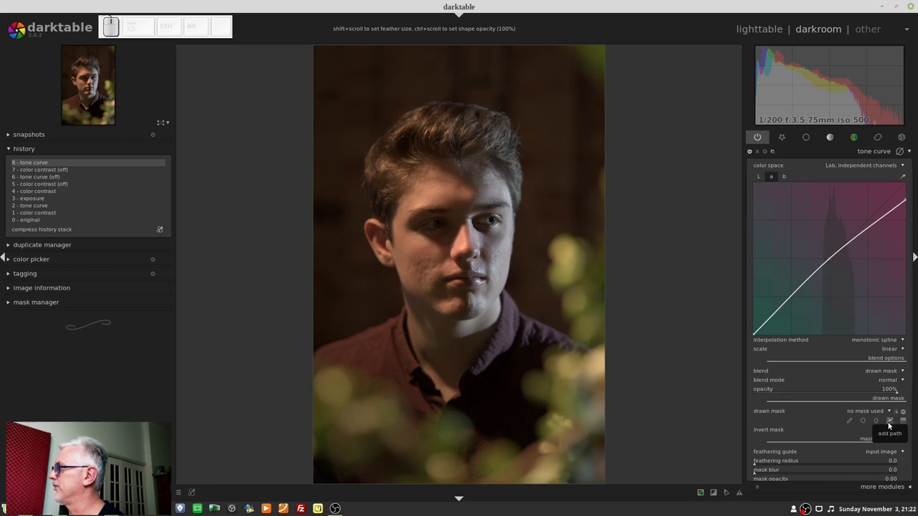
pyautogui.click(891, 424)
# Step: Outline a closed path from the hair top down the face centre, chin, cheek and left hairline
pyautogui.click(460, 133)
pyautogui.click(479, 199)
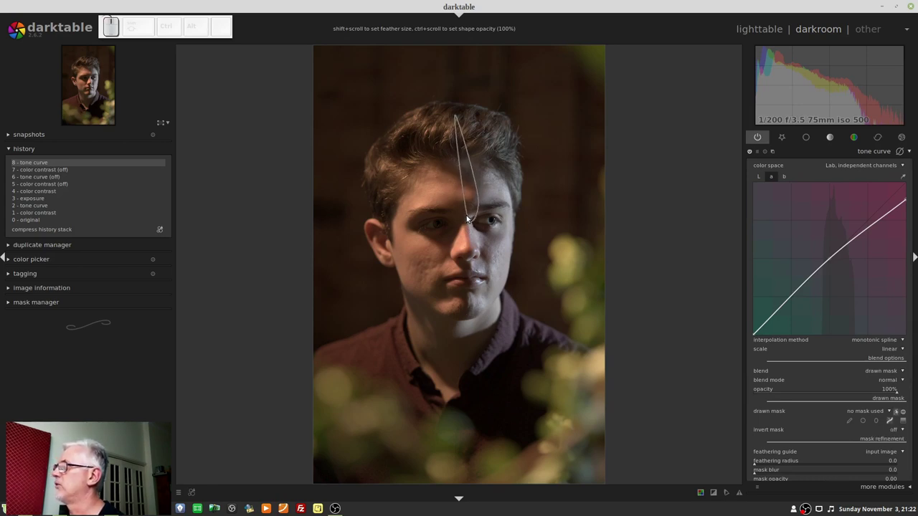
pyautogui.click(469, 222)
pyautogui.click(470, 334)
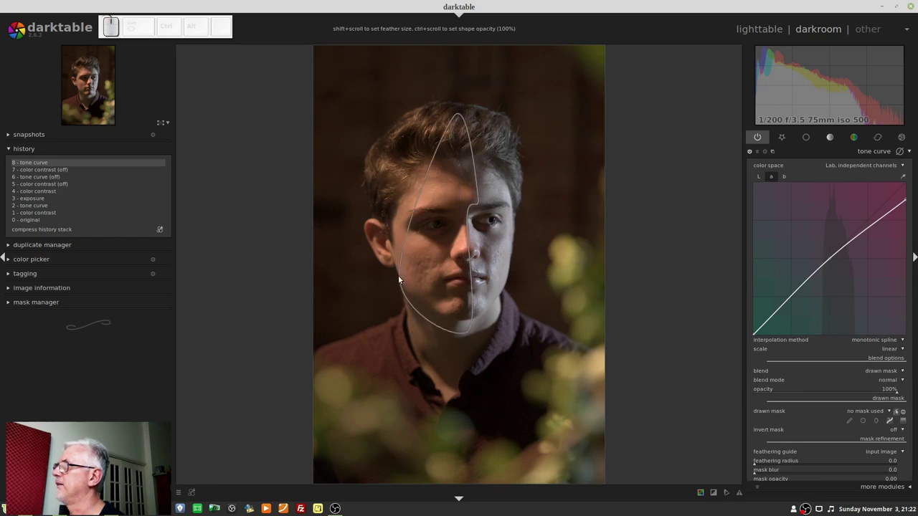
pyautogui.click(386, 259)
pyautogui.click(381, 211)
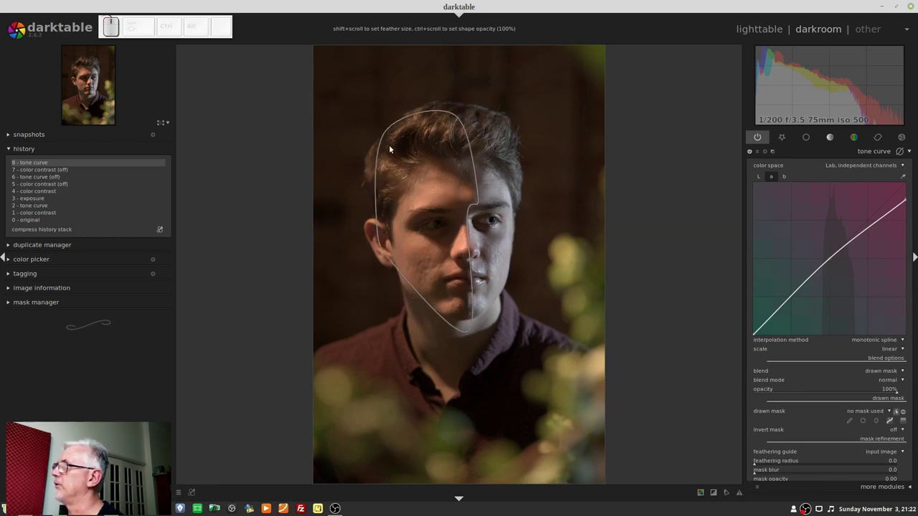
pyautogui.click(395, 150)
pyautogui.rightClick(396, 150)
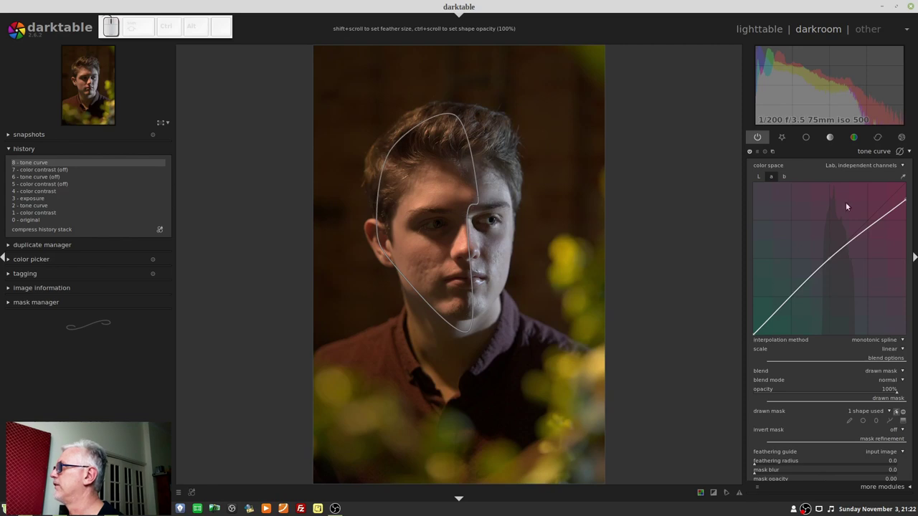
# Step: Briefly display the mask over the photo to check coverage, then collapse the tone curve module
pyautogui.scroll(-3)
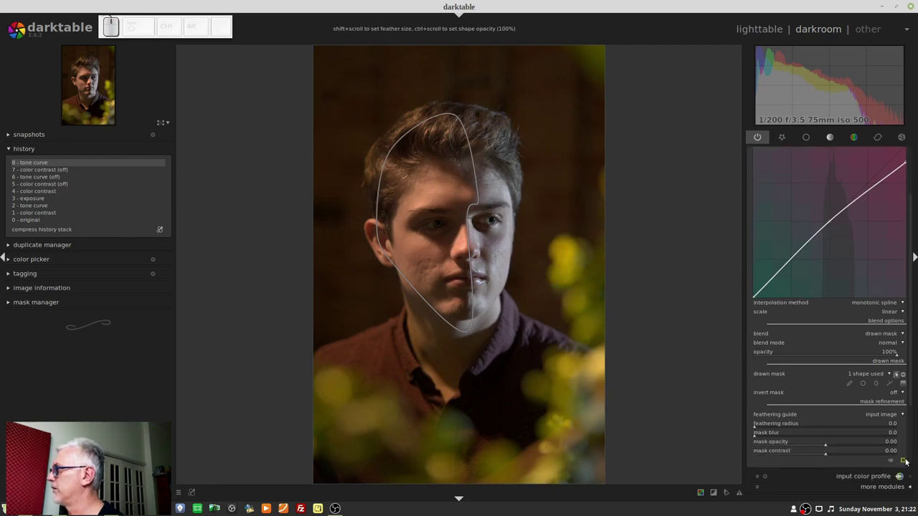
pyautogui.click(906, 462)
pyautogui.click(905, 462)
pyautogui.scroll(3)
pyautogui.click(867, 170)
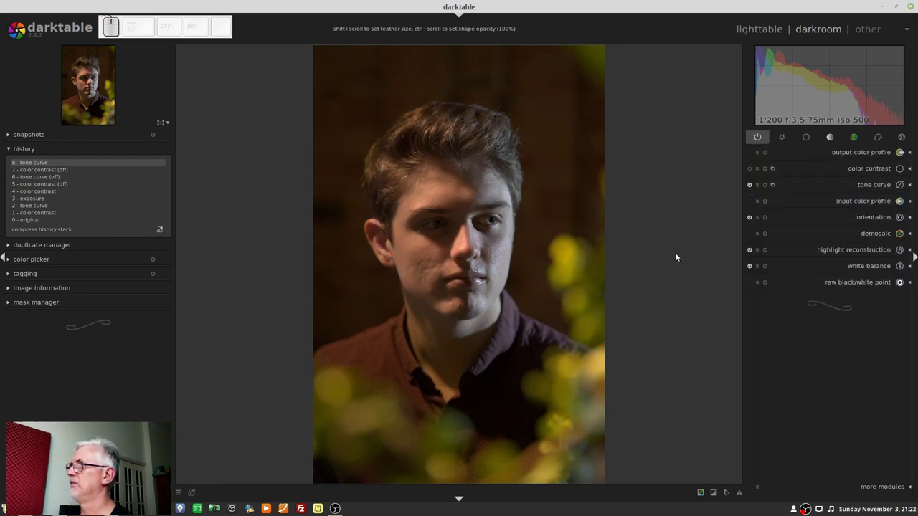